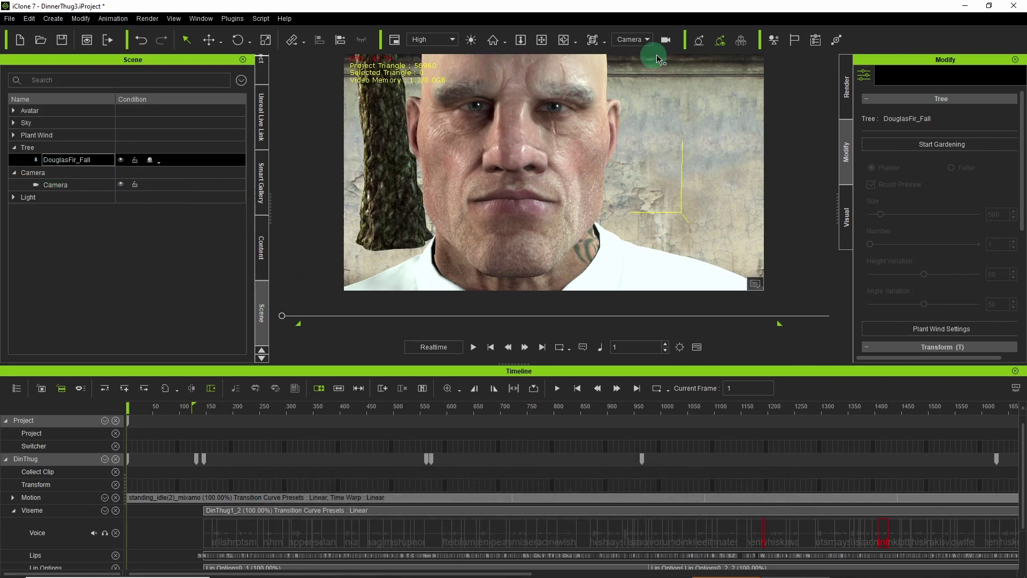
- Select the scene camera and bring up the content library
left_click(211, 180)
key("ctrl+z")
left_click(268, 249)
scroll("down", 3)
scroll("up", 3)
scroll("up", 3)
- Browse Stage Template > Effect > LUT to the Adjust Color presets
left_click(129, 80)
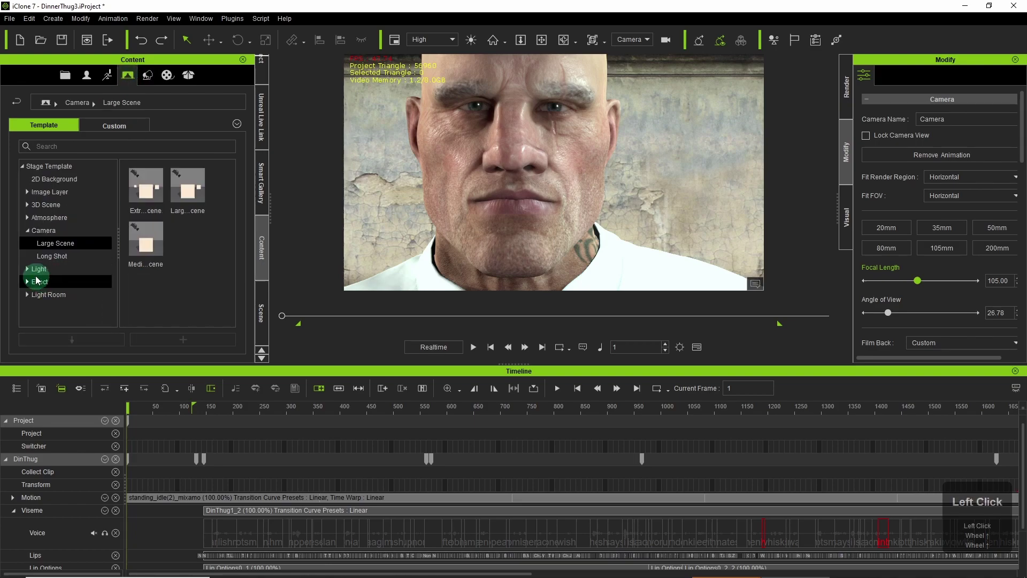
left_click(29, 271)
left_click_drag(48, 306, 72, 289)
scroll("down", 3)
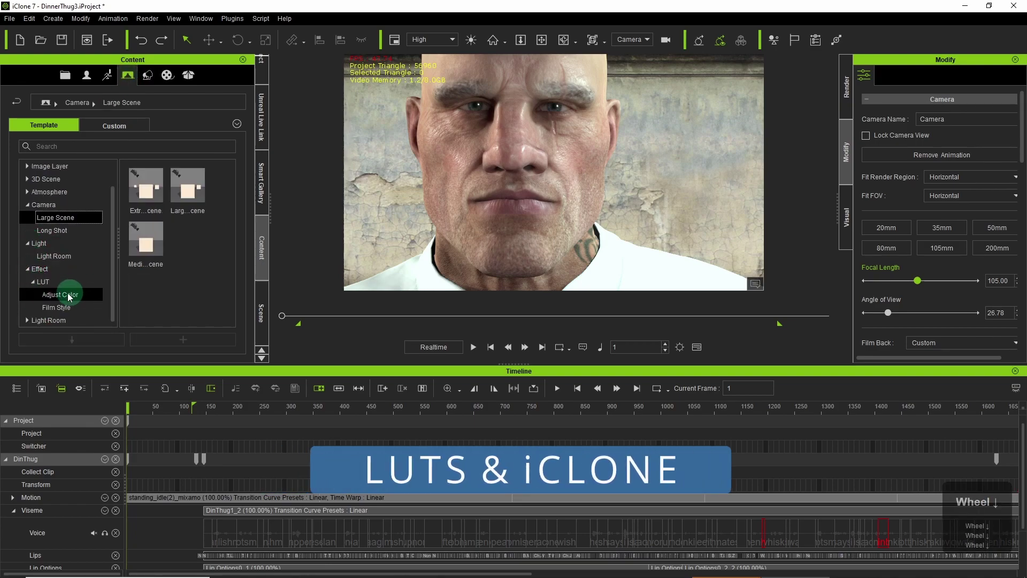
left_click(64, 298)
- Apply the Film Style_6 LUT from the Film Style presets to the camera
scroll("down", 3)
left_click(71, 315)
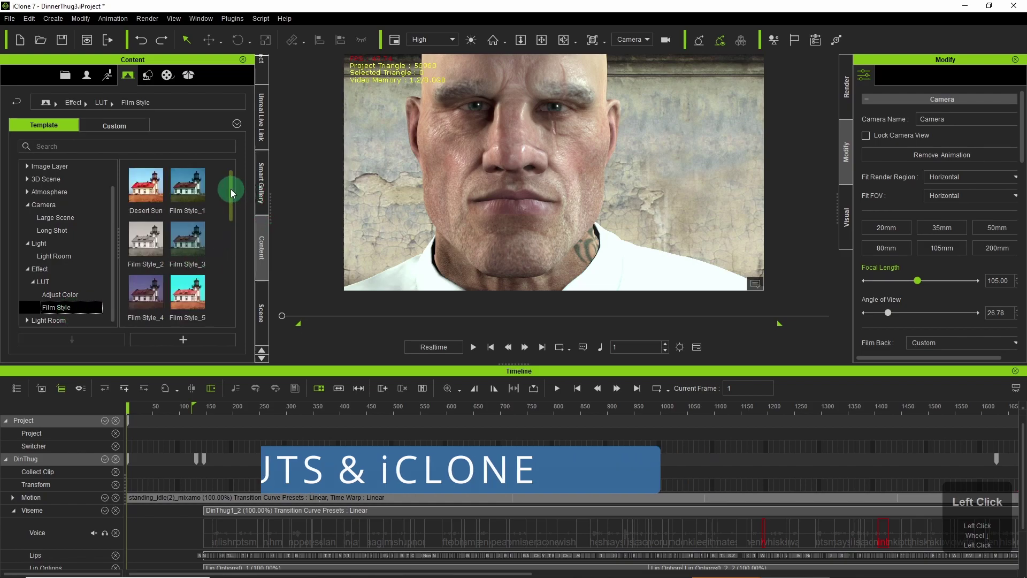
left_click_drag(232, 194, 155, 291)
left_click(146, 275)
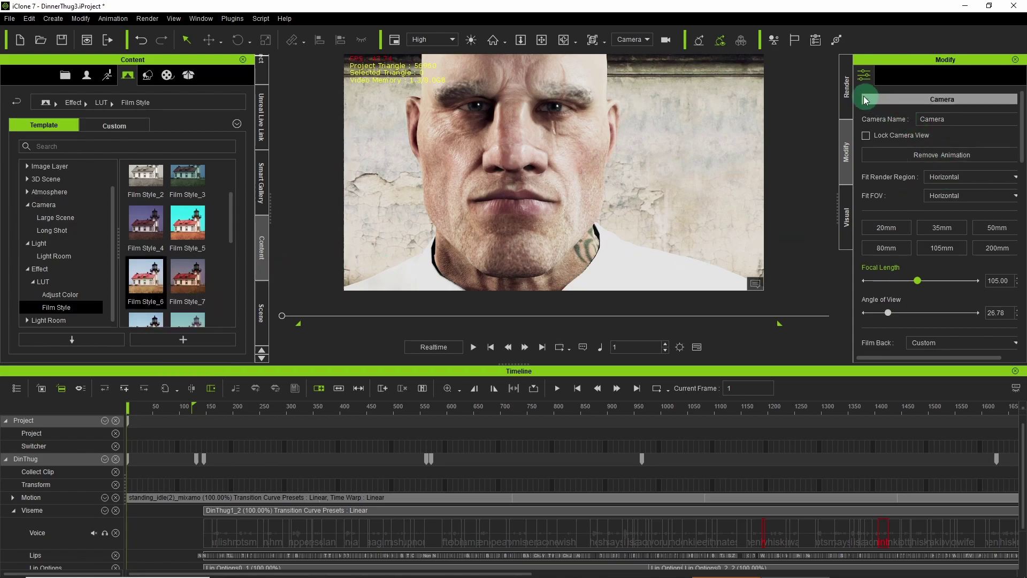
- Bring up the camera's Post Effect list showing Static Noise, Color_Filter, Color_Adjust and Film Style_6
left_click_drag(851, 211, 891, 78)
left_click(891, 77)
left_click(910, 78)
left_click_drag(928, 79, 982, 345)
- Toggle Static Noise, Color_Filter, Color_Adjust and Film Style_6 to compare each effect
left_click_drag(983, 345, 871, 121)
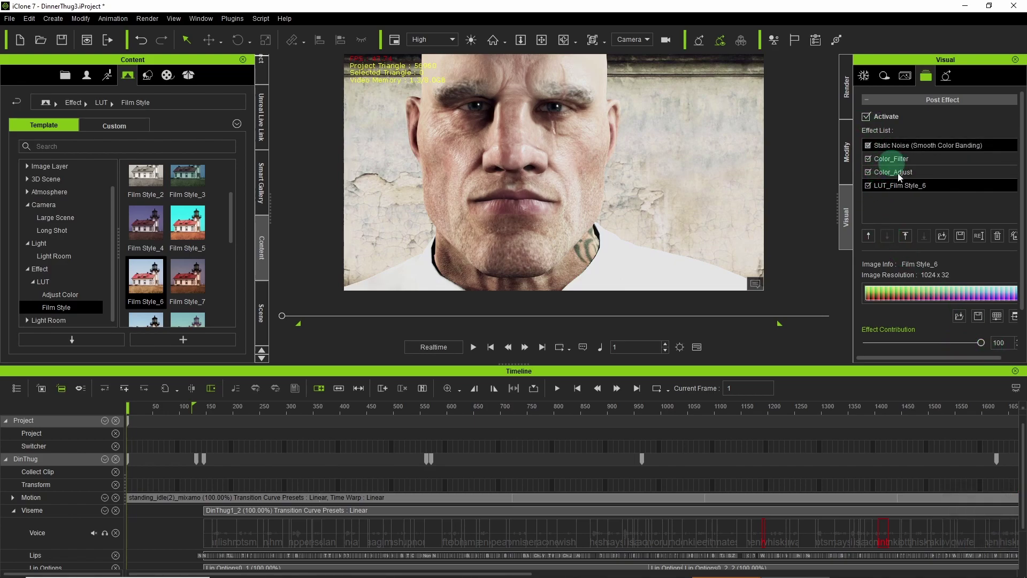
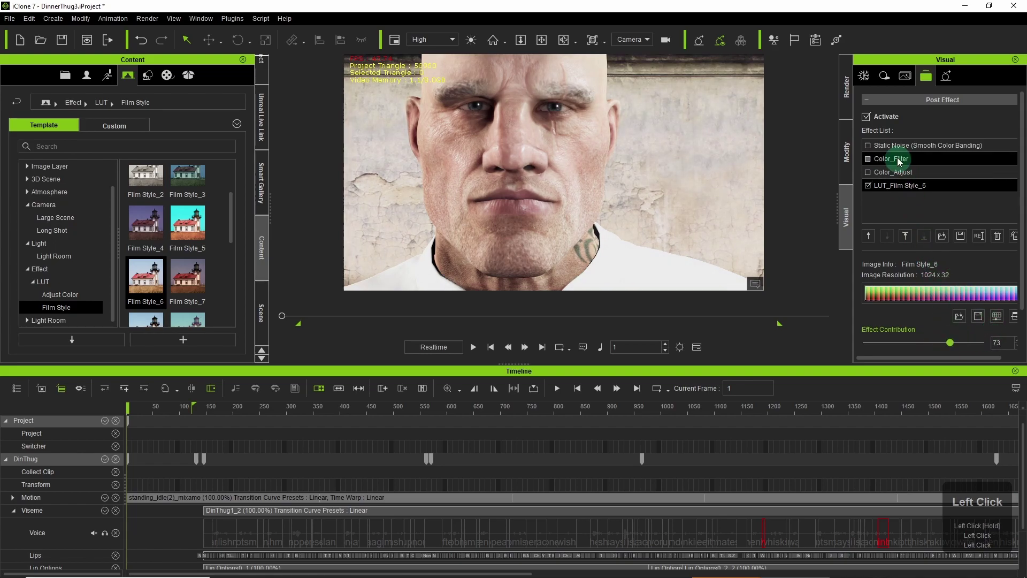
left_click(873, 121)
left_click(874, 147)
left_click(870, 162)
left_click(874, 174)
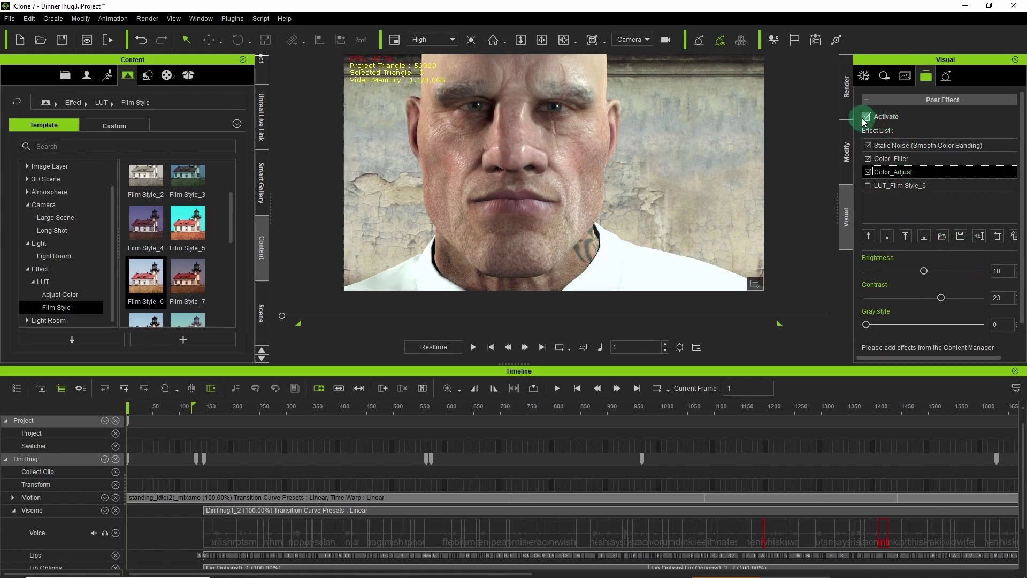
- Leave only the Film Style_6 LUT enabled, with its contribution at 35
left_click(872, 118)
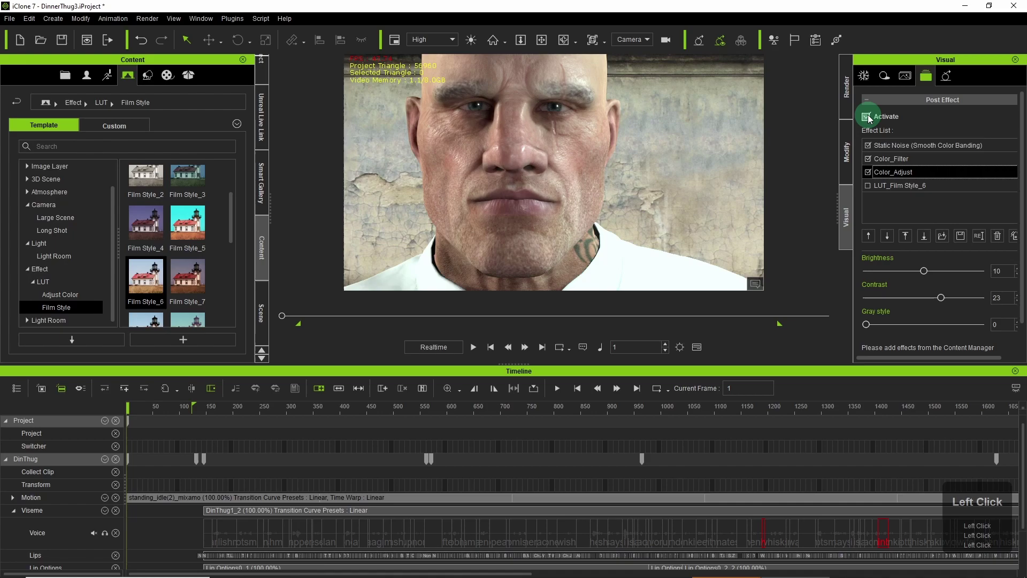
left_click(874, 176)
left_click(874, 166)
left_click(874, 151)
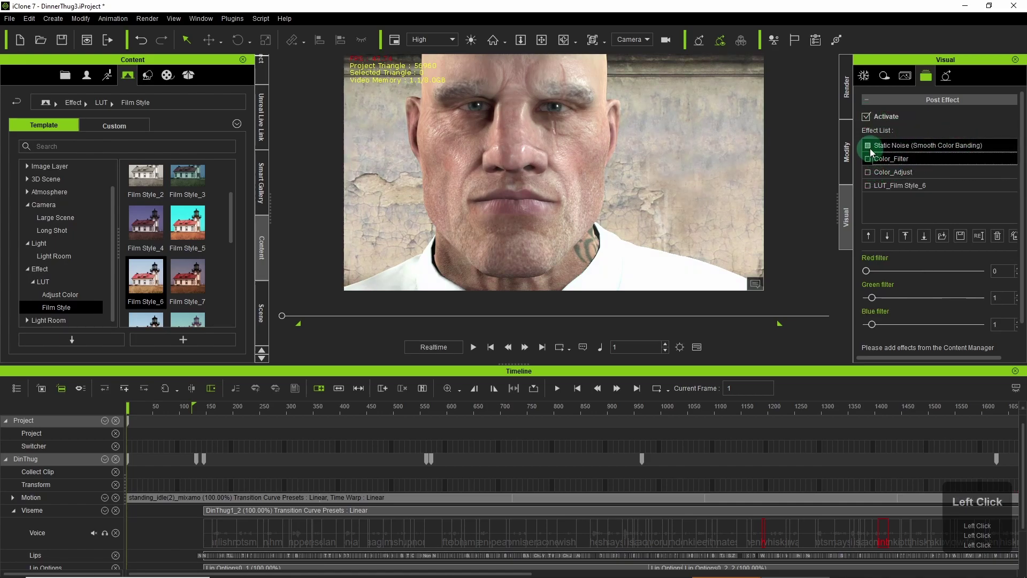
left_click(872, 187)
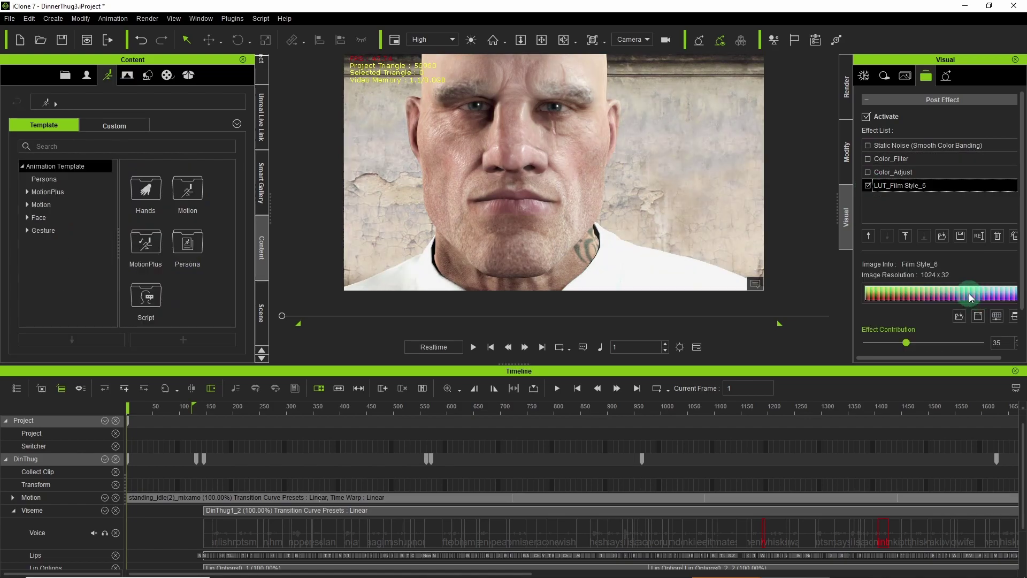
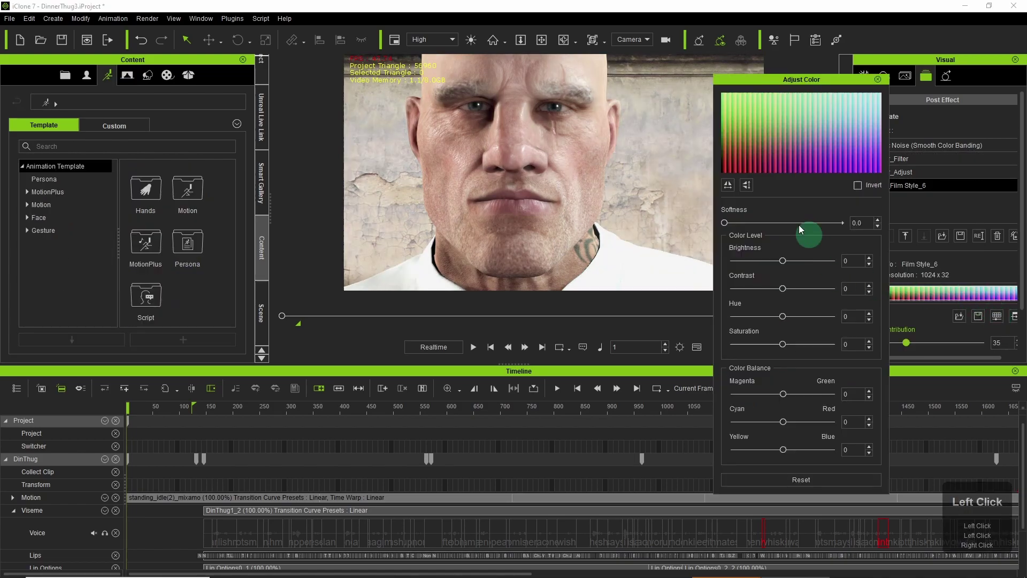
- Shift the Film Style_6 LUT balance to Cyan/Red -47 and Yellow/Blue 36, then close Adjust Color
left_click_drag(788, 426, 748, 424)
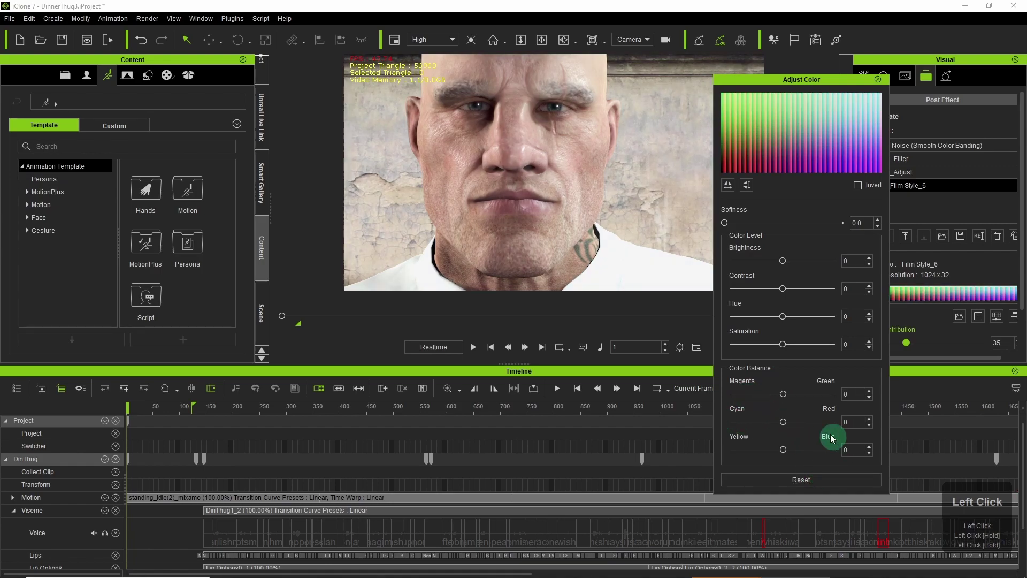
left_click_drag(790, 421, 767, 425)
left_click_drag(786, 453, 803, 452)
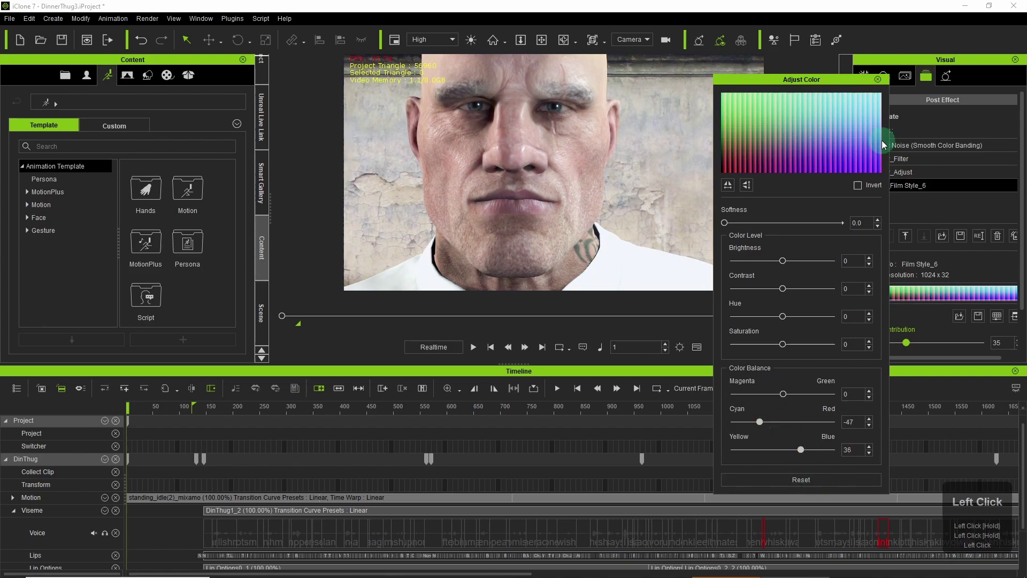
left_click(878, 80)
left_click(870, 121)
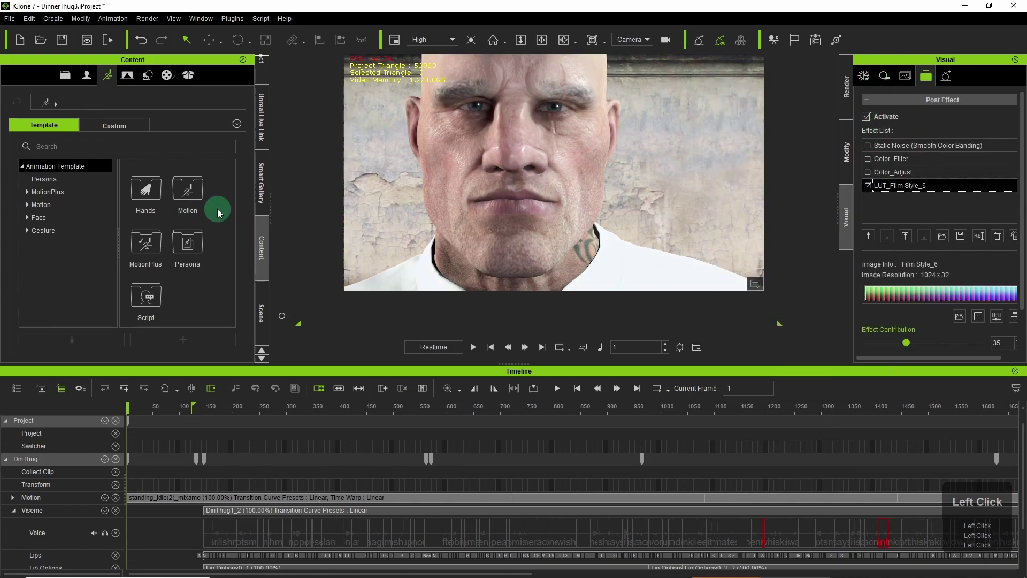
- Add the Wash LUT to the camera effects and switch it off
left_click(226, 191)
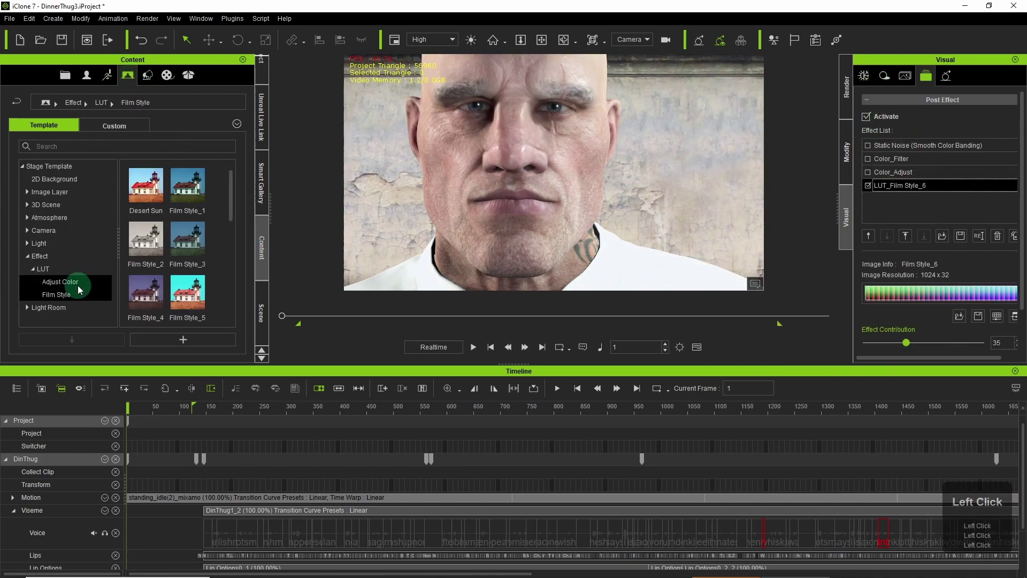
scroll("down", 3)
left_click_drag(187, 304, 873, 200)
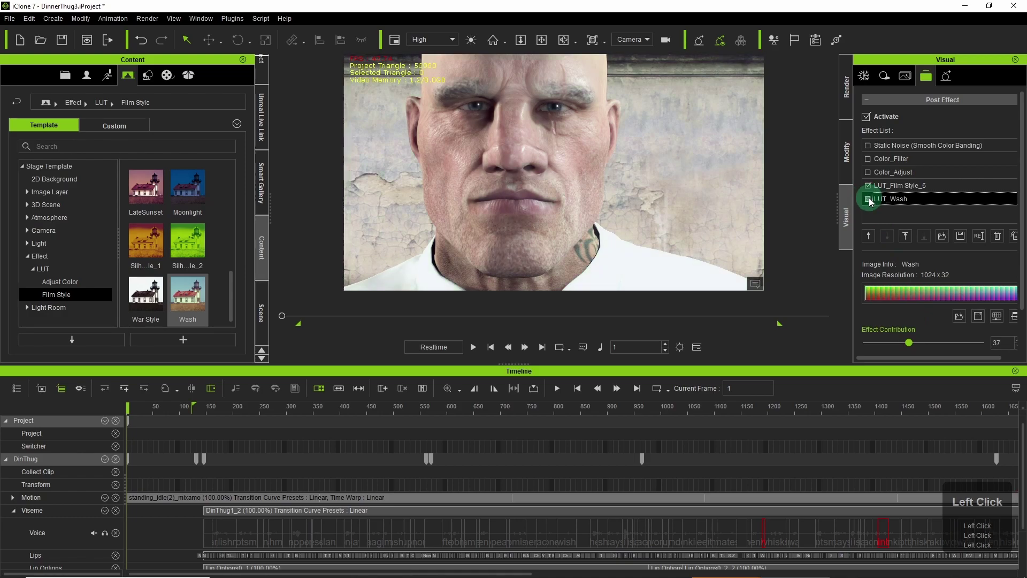
left_click(65, 284)
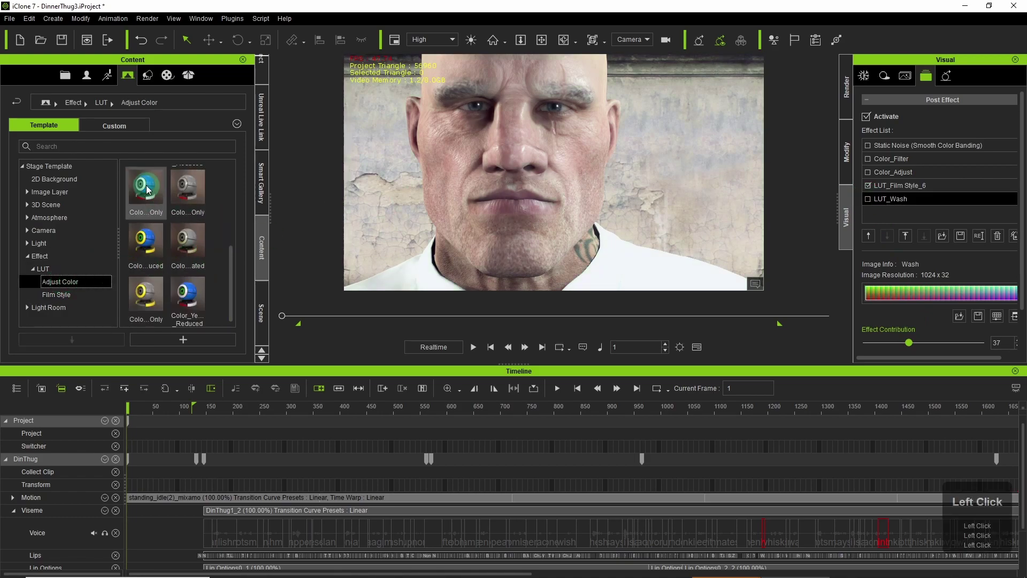
- Apply the Color_Red & Blue_Only LUT and leave it enabled after toggling
left_click(151, 189)
double_click(150, 188)
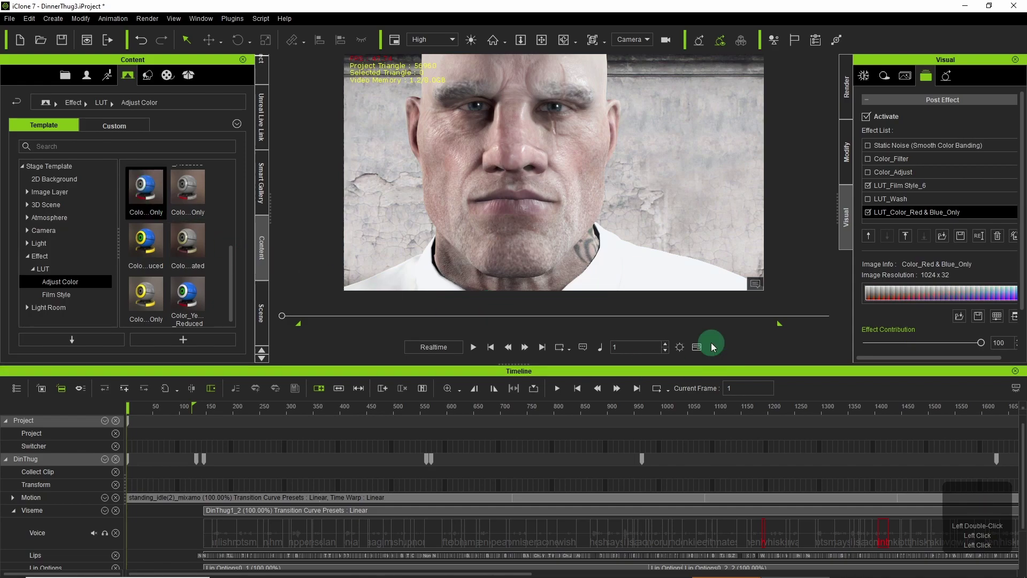
left_click(873, 217)
left_click(874, 217)
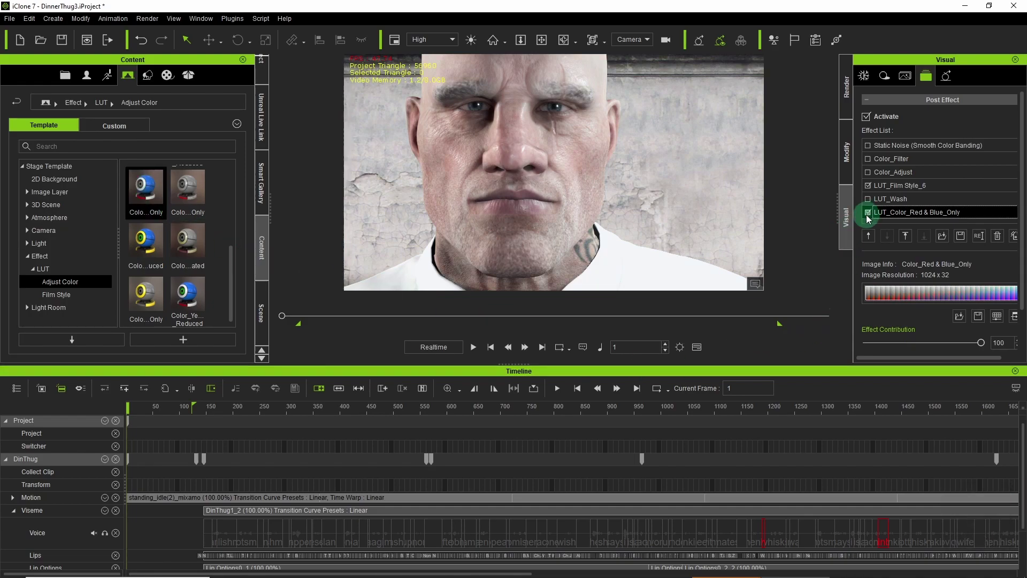
- Retune the Film Style_6 LUT's colour sliders and raise its Effect Contribution to about 60
left_click(483, 352)
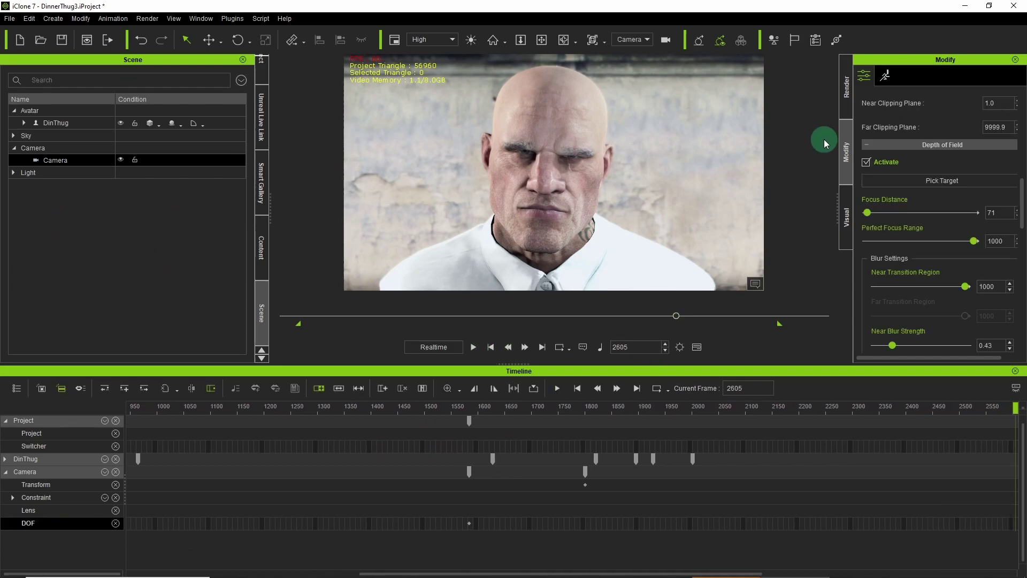
left_click(850, 203)
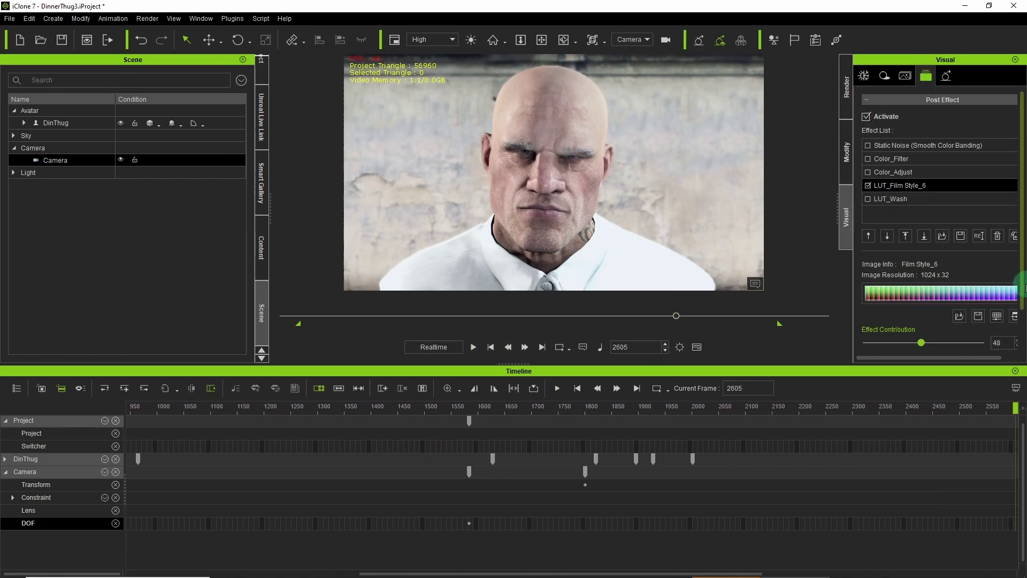
left_click(998, 319)
left_click_drag(789, 451, 786, 411)
left_click_drag(785, 396, 783, 401)
left_click(814, 482)
left_click_drag(789, 452, 777, 428)
left_click(795, 452)
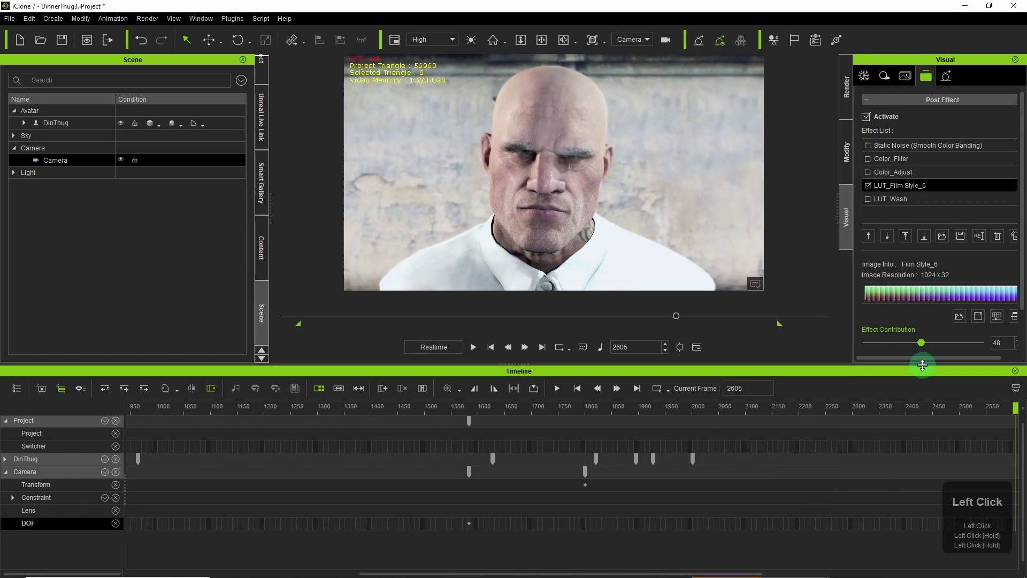
left_click_drag(926, 346, 927, 347)
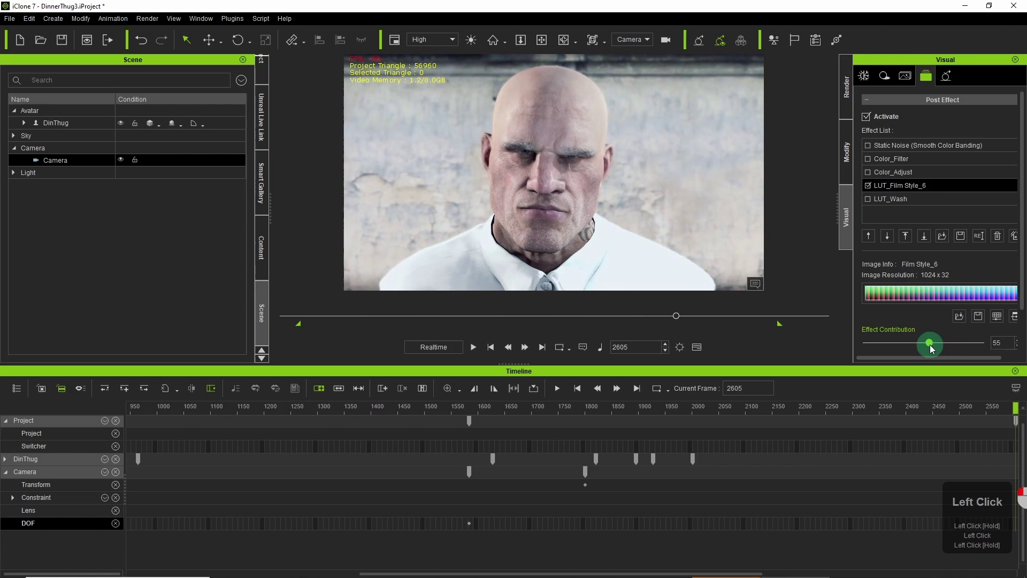